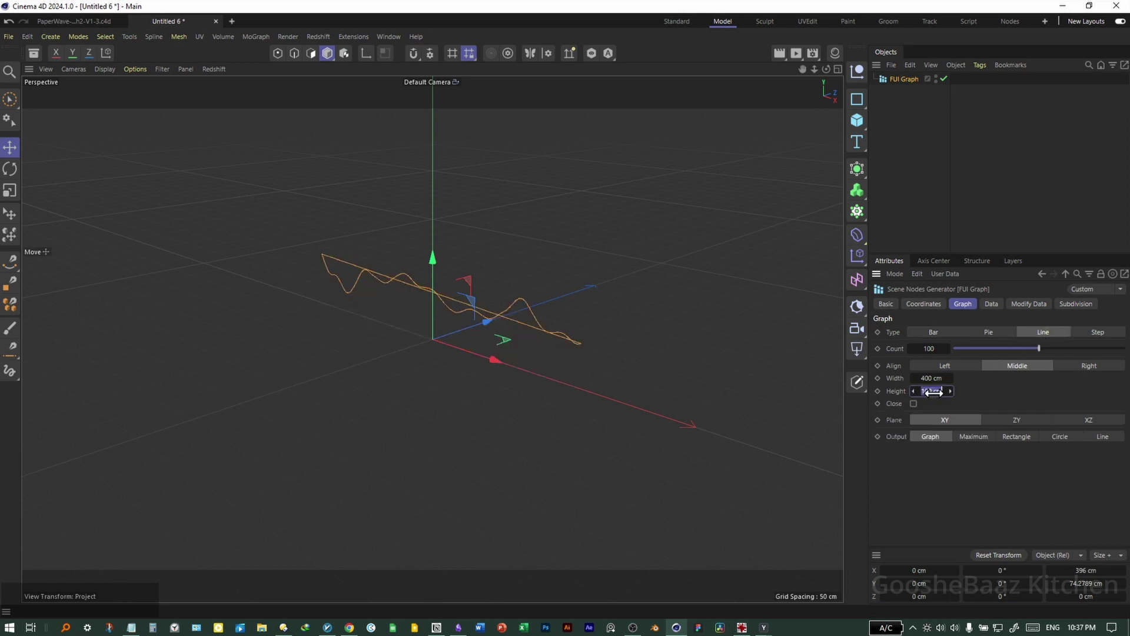
# Set the FUI Graph wave height to 200 cm and close the outline along the bottom.
pyautogui.press('2')
pyautogui.press('0')
pyautogui.press('Return')
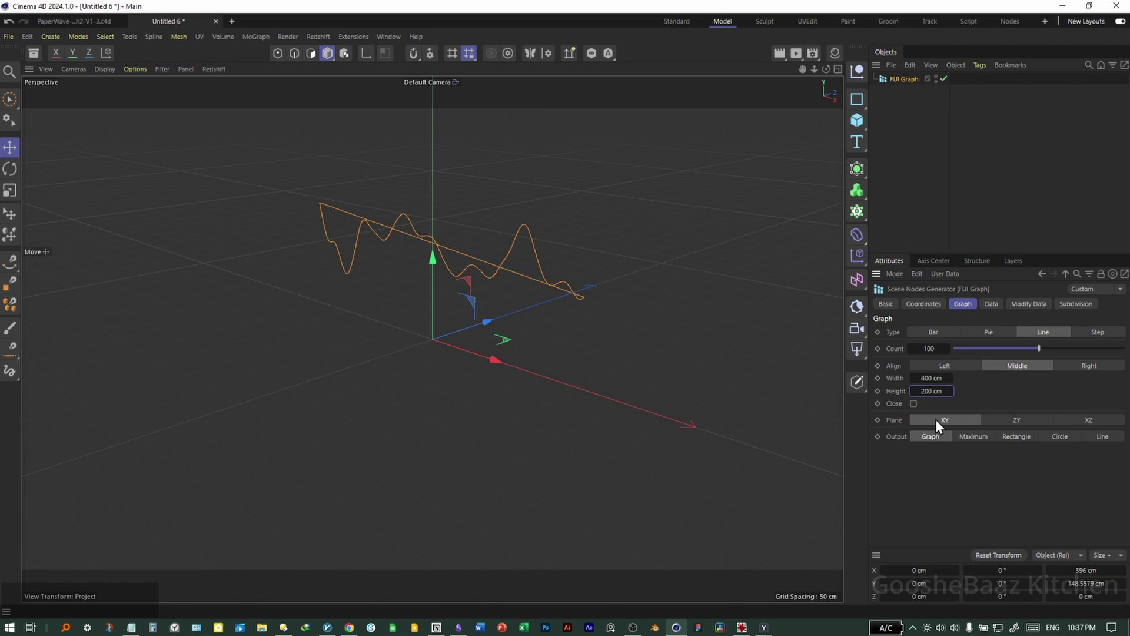
pyautogui.click(916, 410)
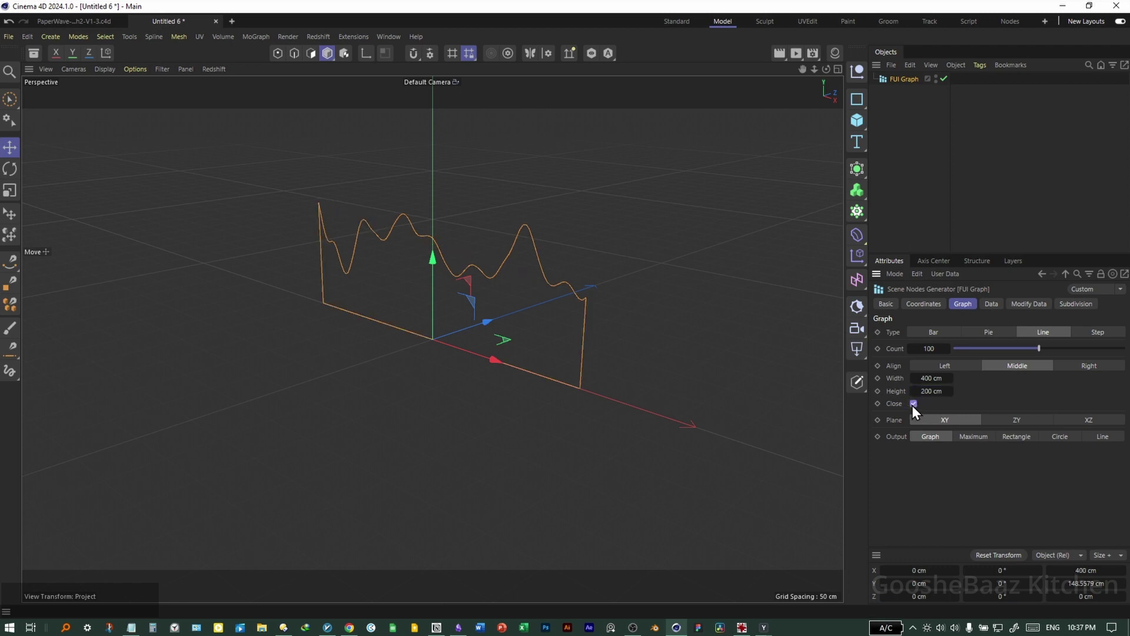
# In the graph's Data noise settings, raise the noise minimum to 35%.
pyautogui.click(998, 315)
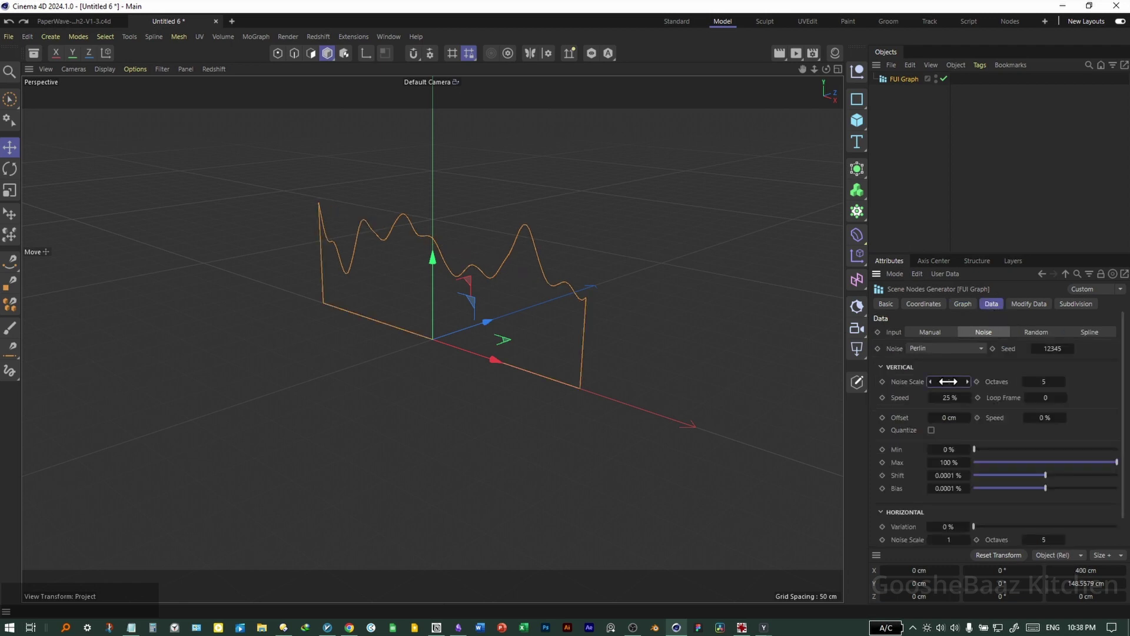
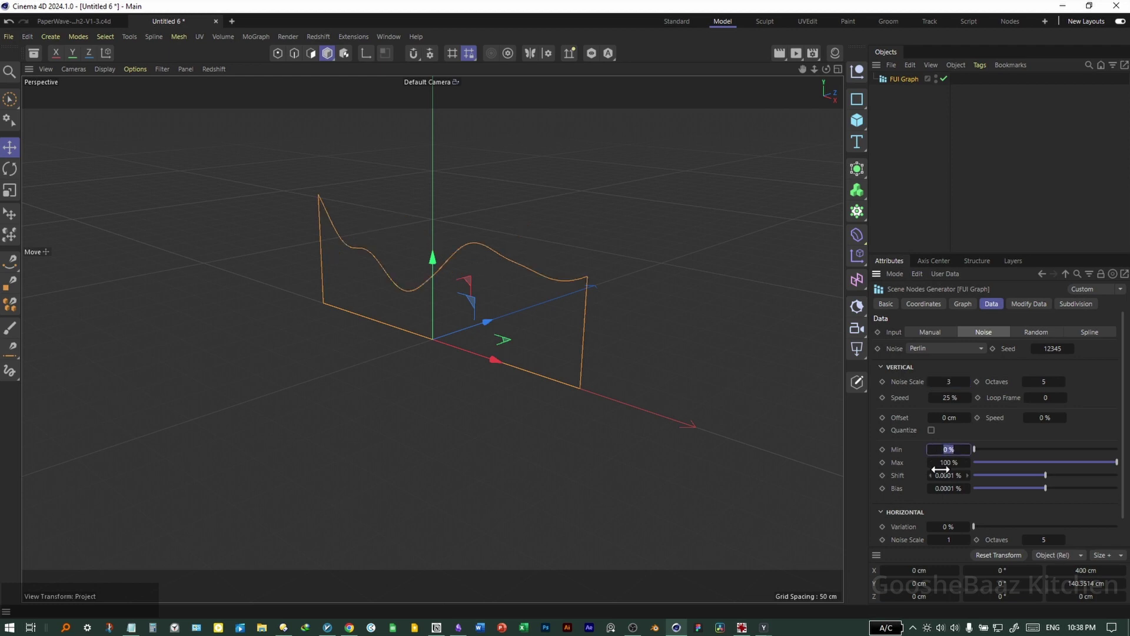
pyautogui.press('3')
pyautogui.press('5')
pyautogui.press('Return')
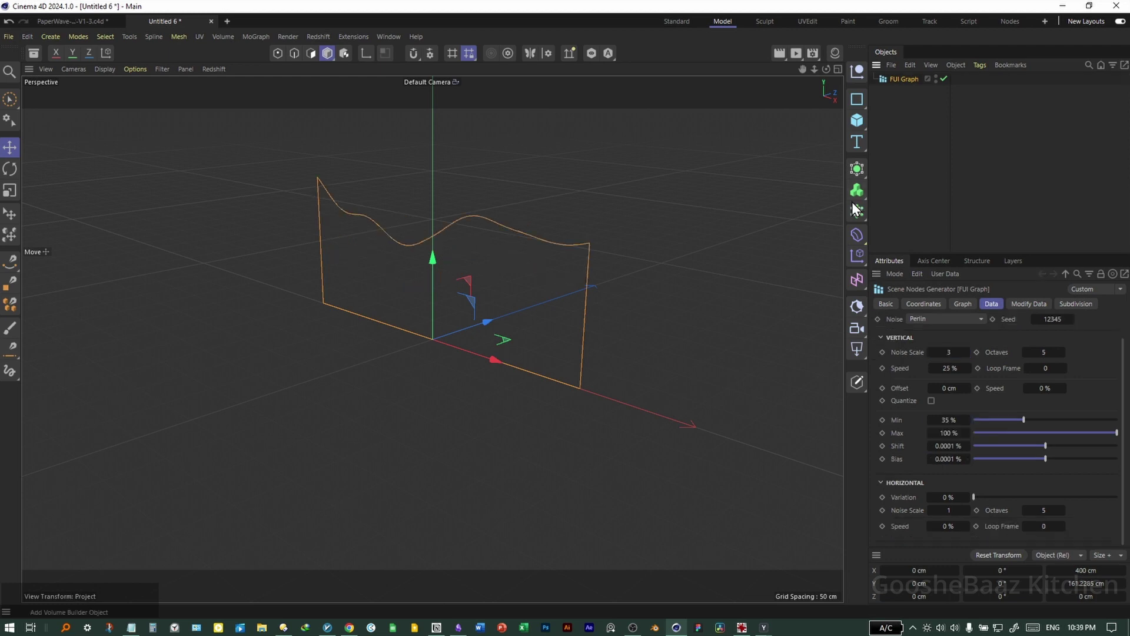
# Add an Extrude over the FUI Graph and fill its caps with Delaunay tessellation.
pyautogui.click(860, 181)
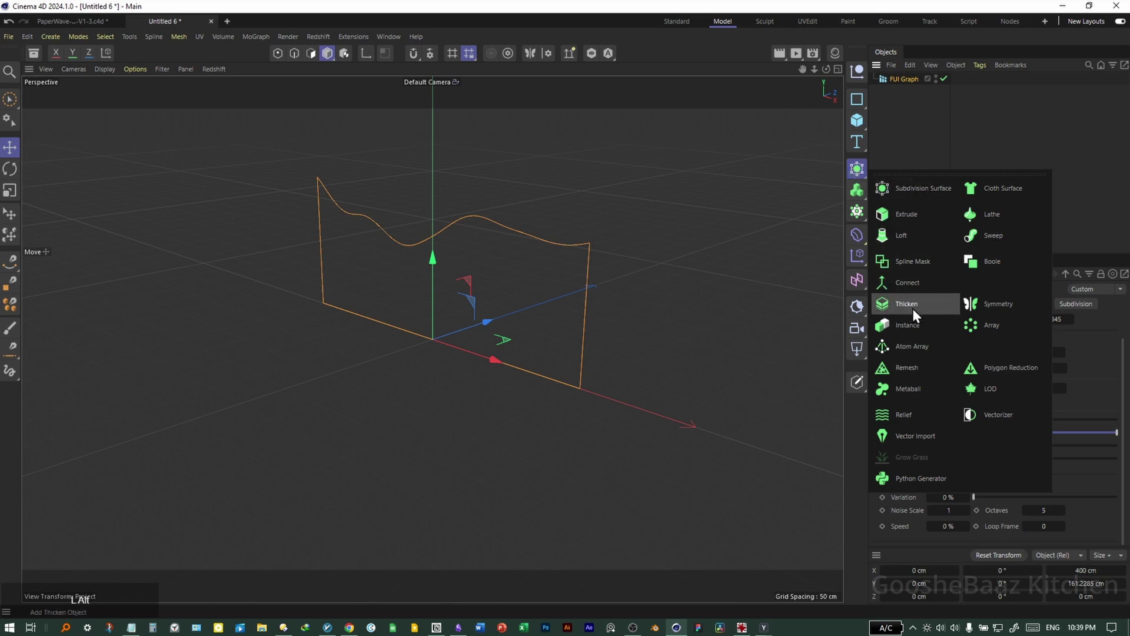
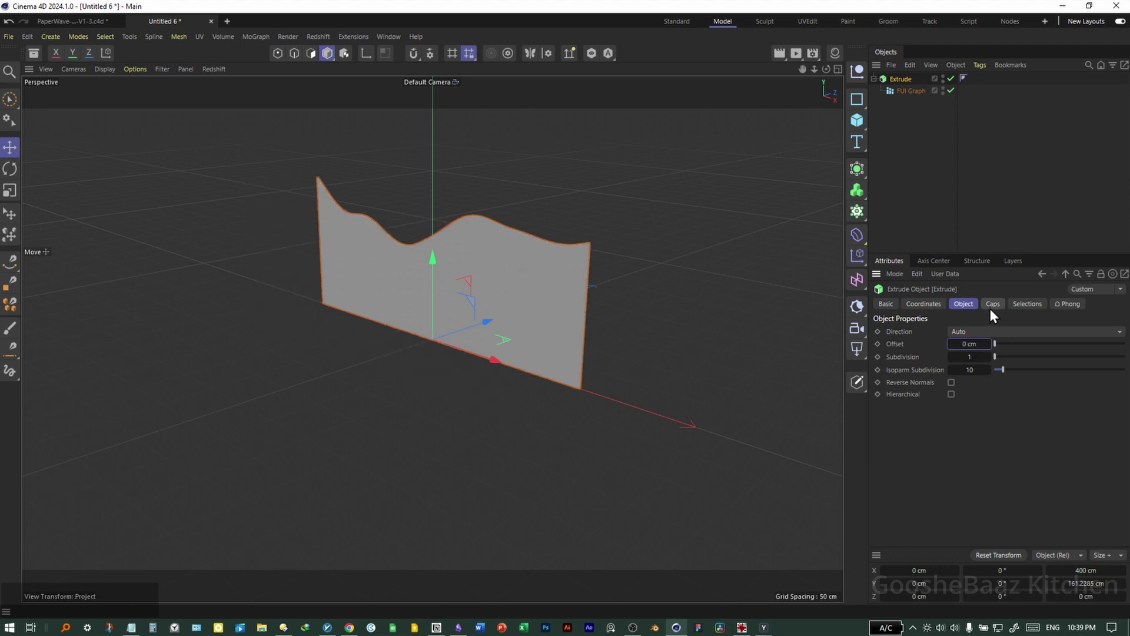
pyautogui.click(993, 309)
pyautogui.press('n')
pyautogui.click(981, 373)
pyautogui.click(986, 427)
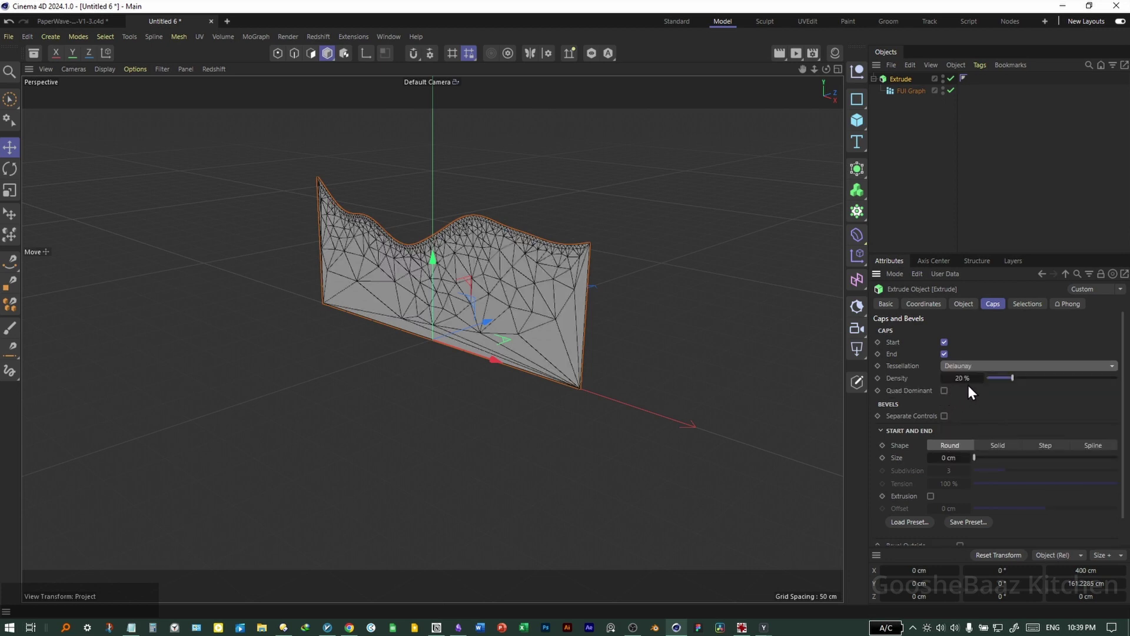
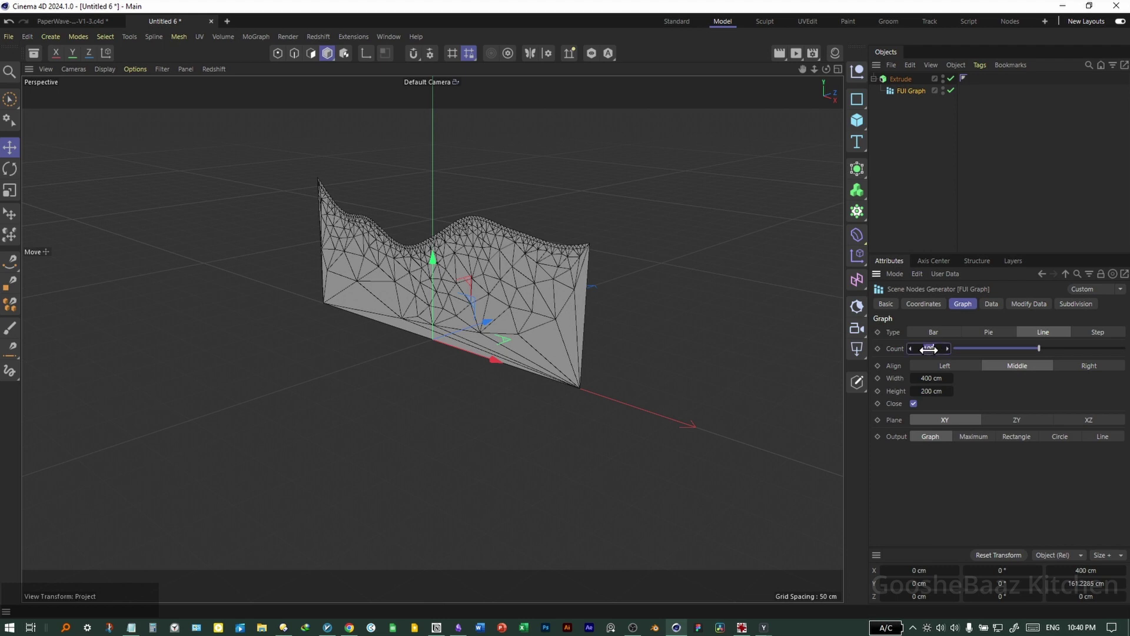
# Lower the wave's point count to 20 to simplify the extruded face.
pyautogui.click(906, 360)
pyautogui.press('2')
pyautogui.press('ctrl+a')
pyautogui.press('2')
pyautogui.press('0')
pyautogui.press('Return')
pyautogui.click(551, 335)
pyautogui.press('2')
pyautogui.click(517, 288)
# Wrap the Extrude in a Remesh quad grid and add a Thicken generator on top.
pyautogui.click(864, 172)
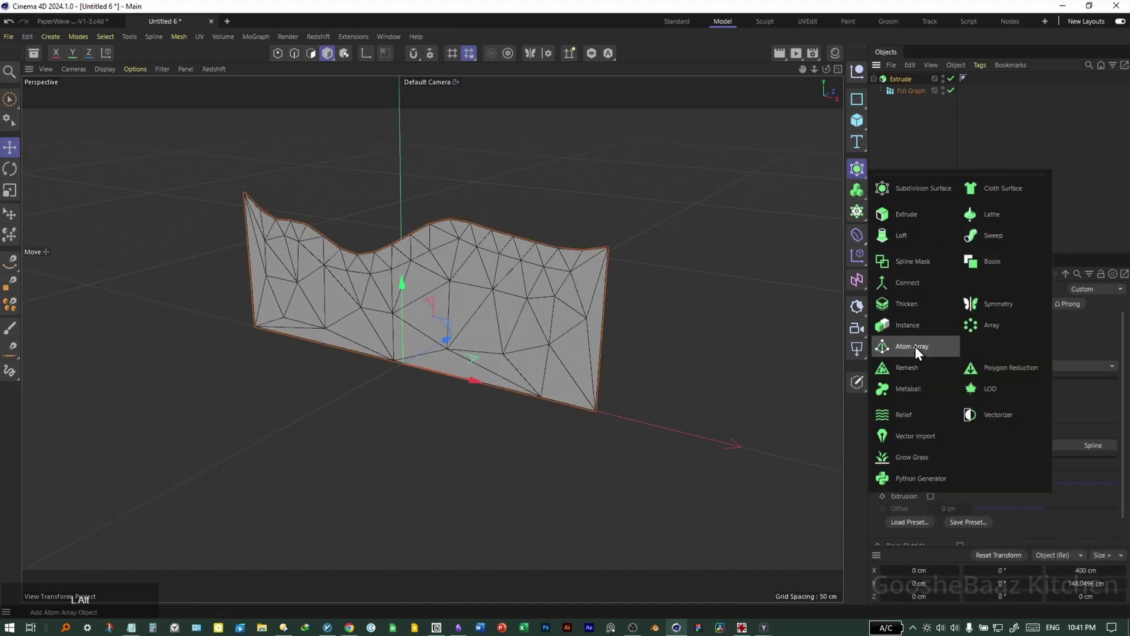
pyautogui.click(926, 380)
pyautogui.click(864, 177)
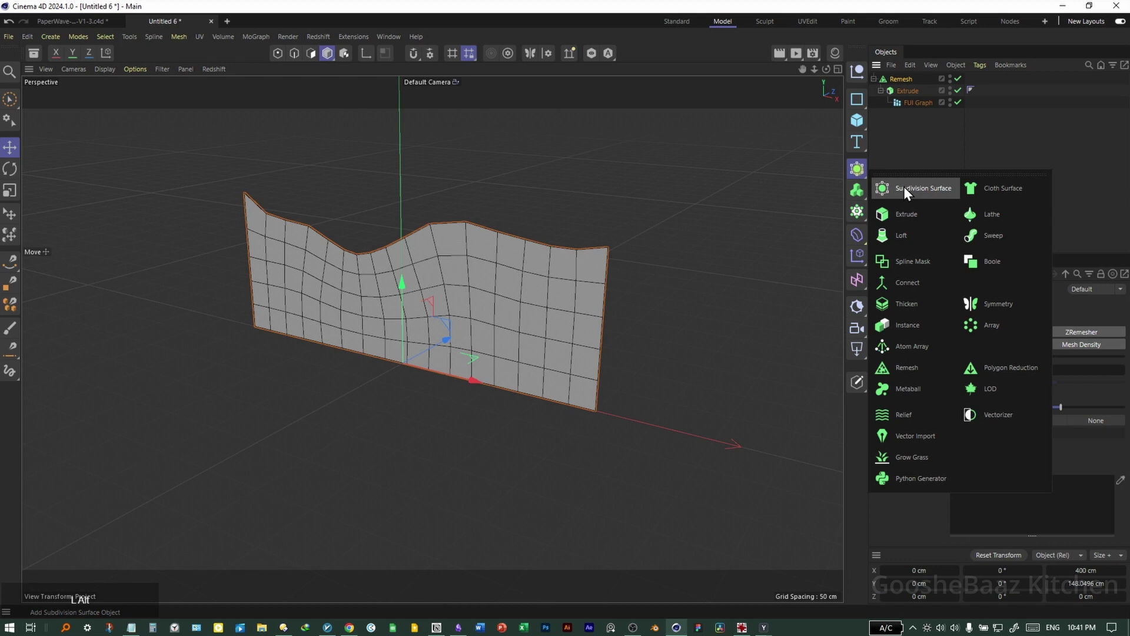
pyautogui.click(920, 309)
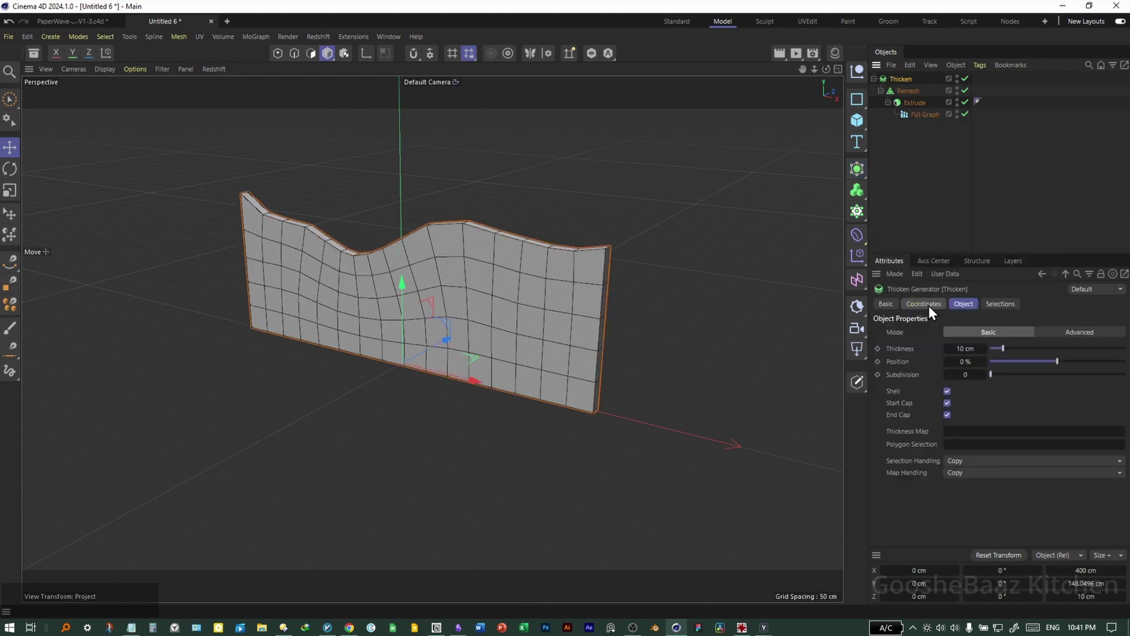
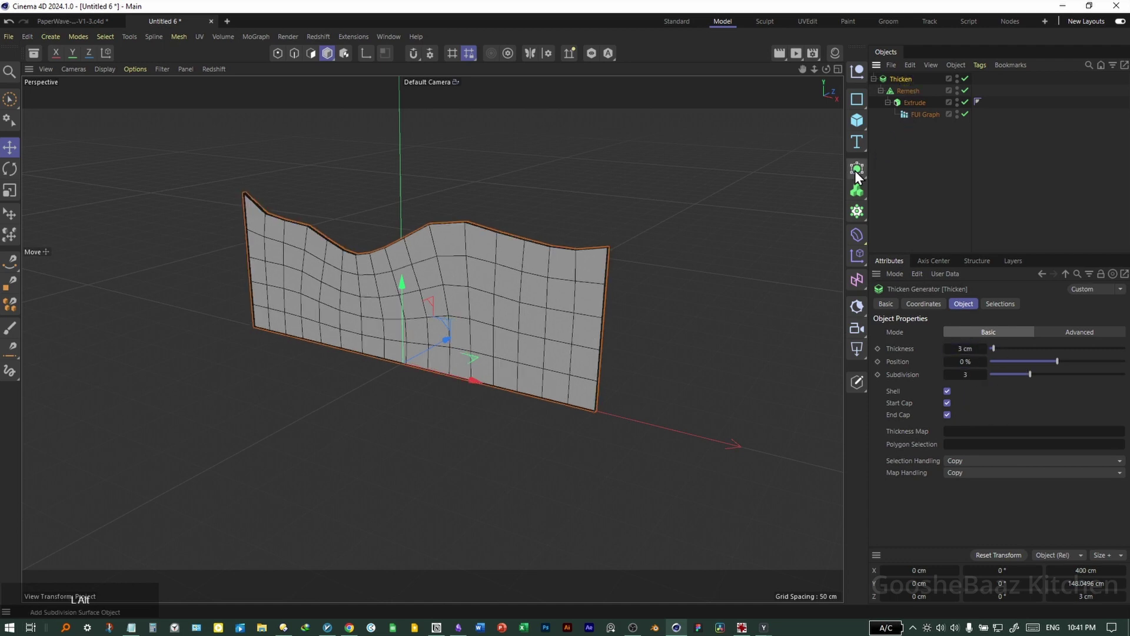
# Add a Subdivision Surface with 3 subdivisions, clone the panel in a Cloner, and switch off subdivision and remeshing.
pyautogui.click(860, 177)
pyautogui.click(939, 200)
pyautogui.press('3')
pyautogui.click(863, 222)
pyautogui.click(921, 98)
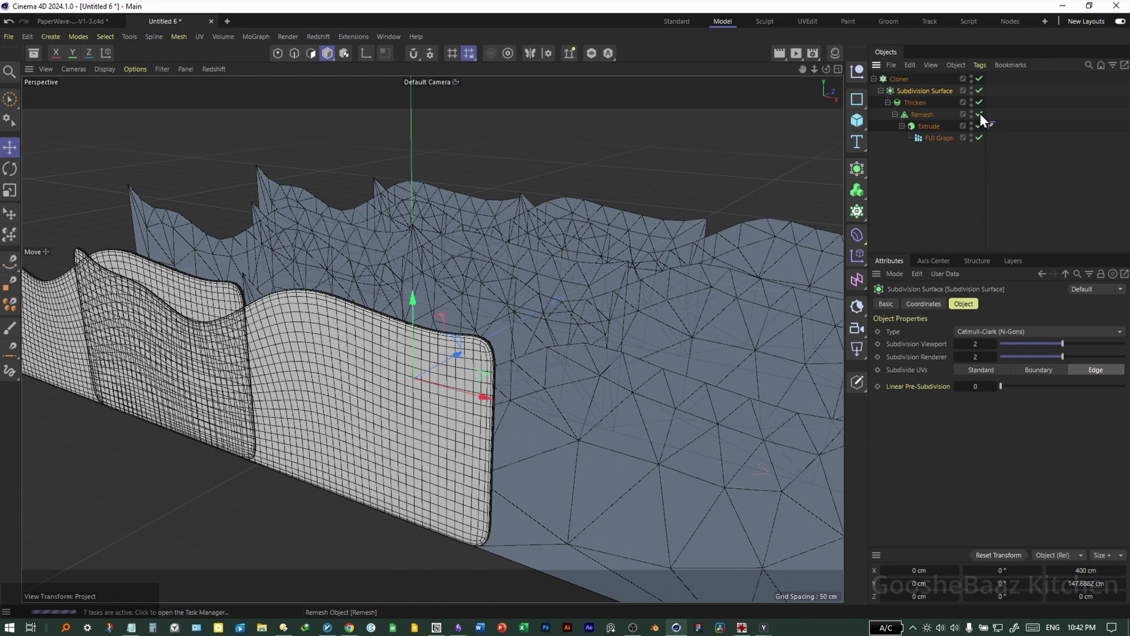
pyautogui.click(984, 118)
pyautogui.click(987, 97)
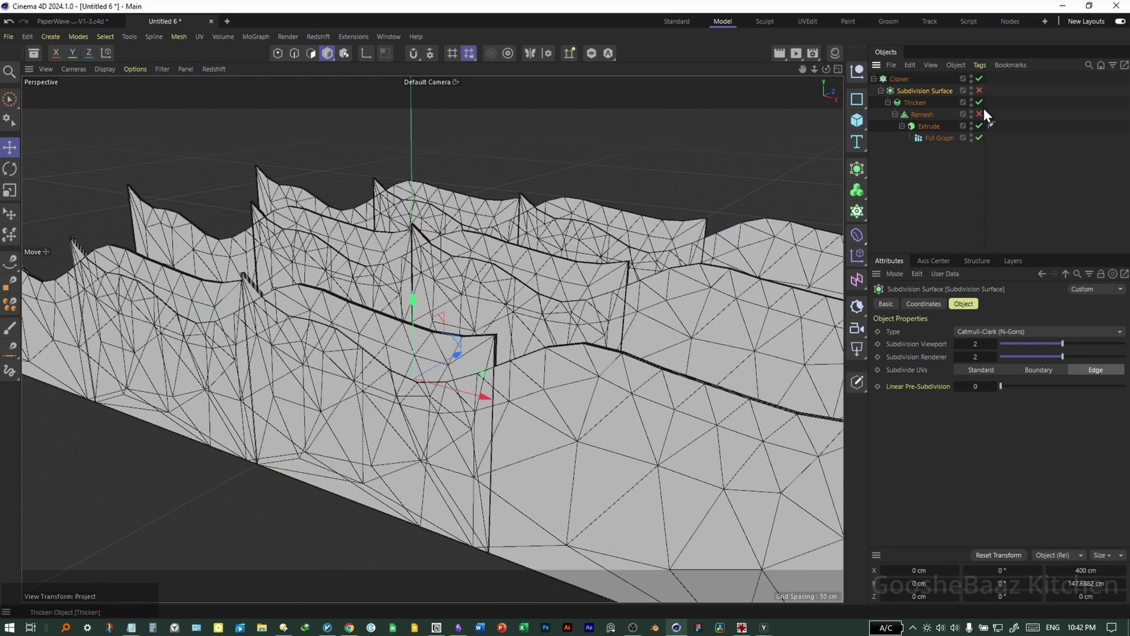
pyautogui.click(902, 85)
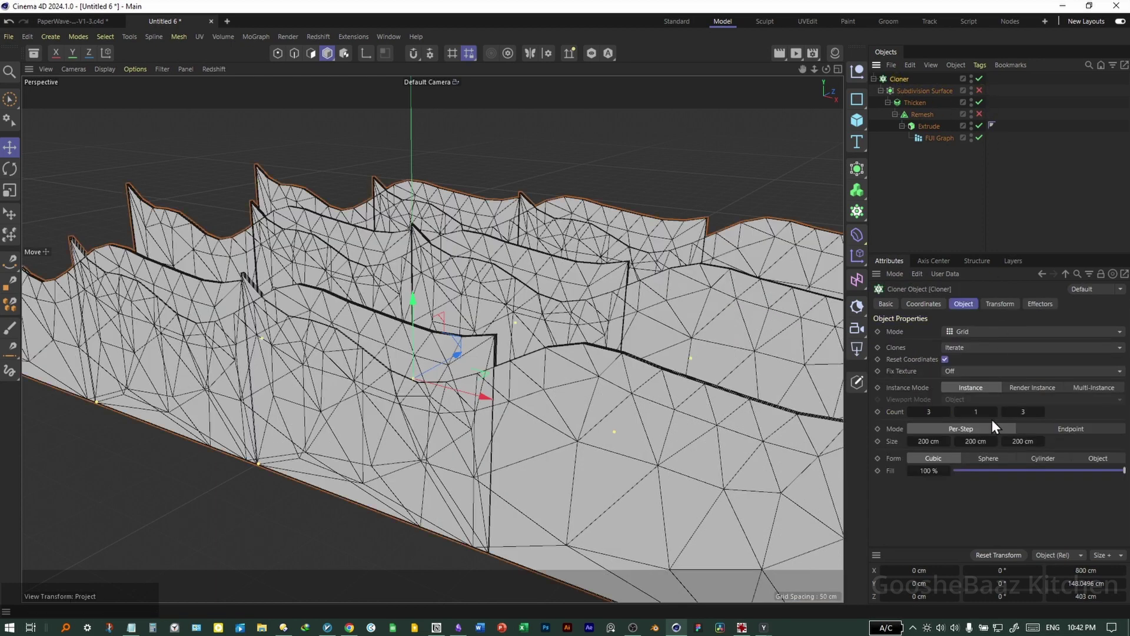
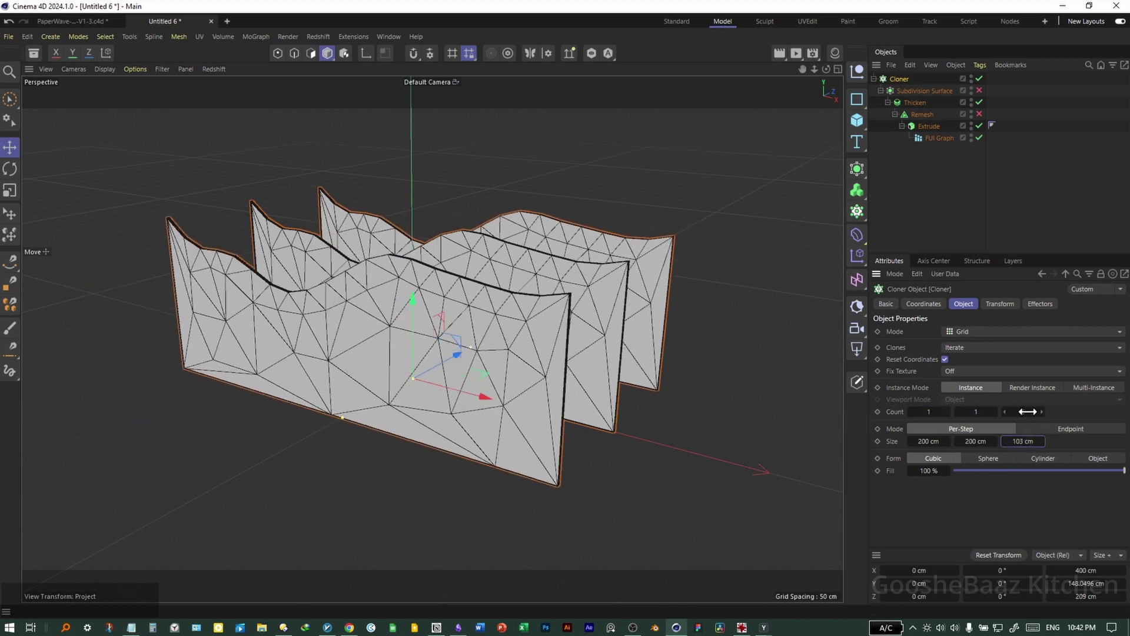
# Set the cloner to 10 copies and adjust the duplicated second graph's noise settings.
pyautogui.click(1026, 470)
pyautogui.press('1')
pyautogui.press('0')
pyautogui.press('Return')
pyautogui.click(937, 92)
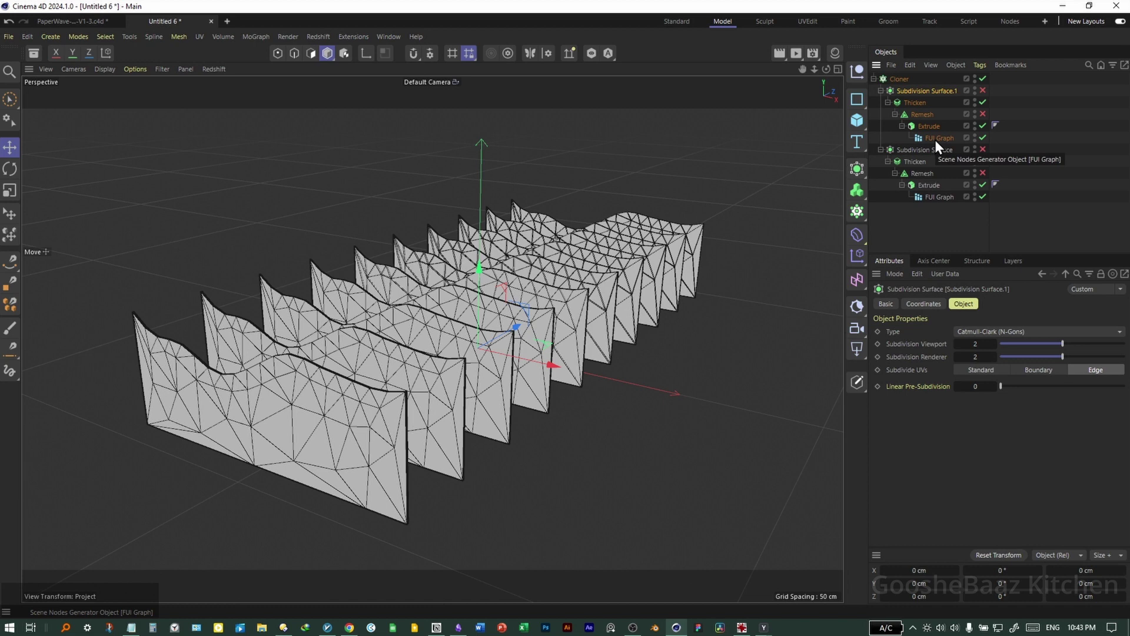
pyautogui.click(942, 145)
pyautogui.click(1003, 308)
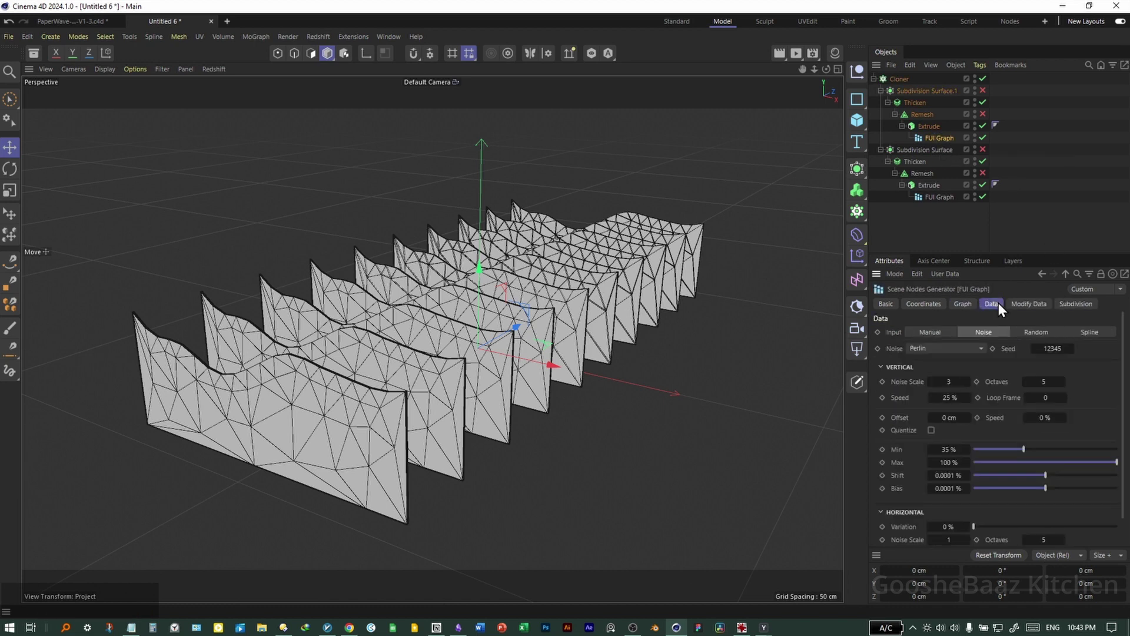
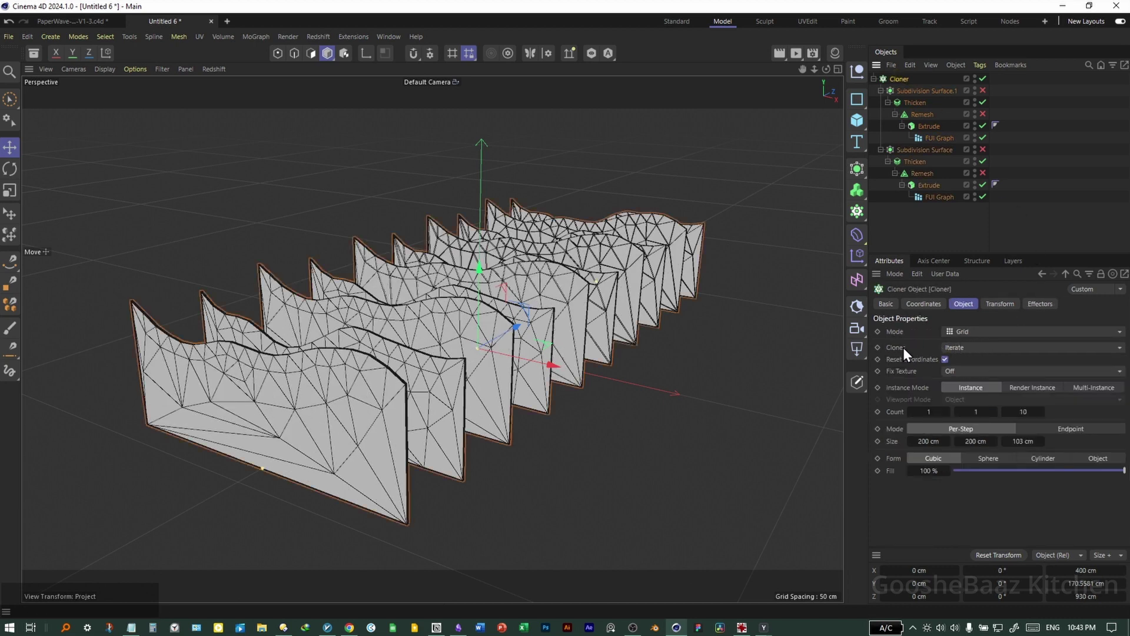
# Add a Plain effector acting on the cloner and bring up the side view.
pyautogui.click(973, 357)
pyautogui.click(988, 399)
pyautogui.click(739, 399)
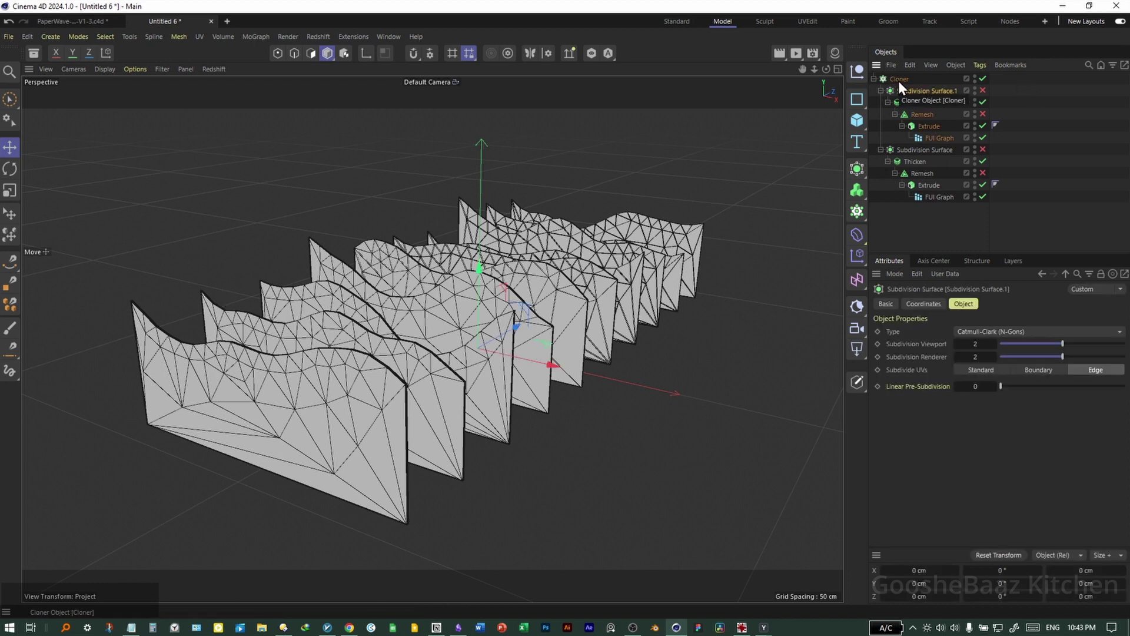
pyautogui.click(902, 87)
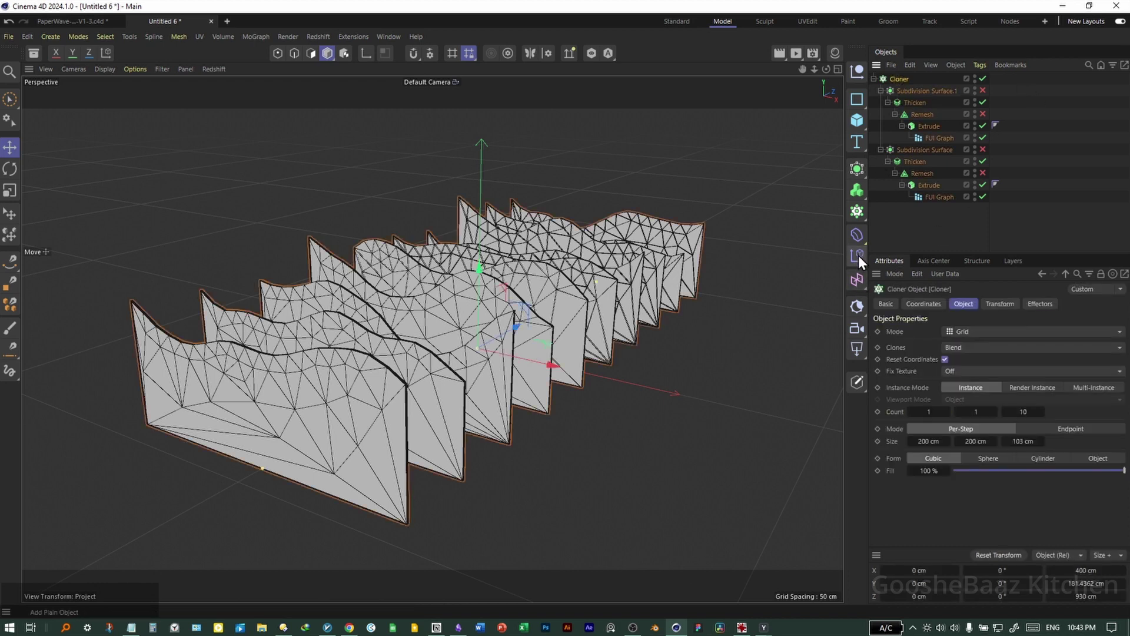
pyautogui.click(863, 261)
pyautogui.middleClick(678, 402)
pyautogui.middleClick(330, 443)
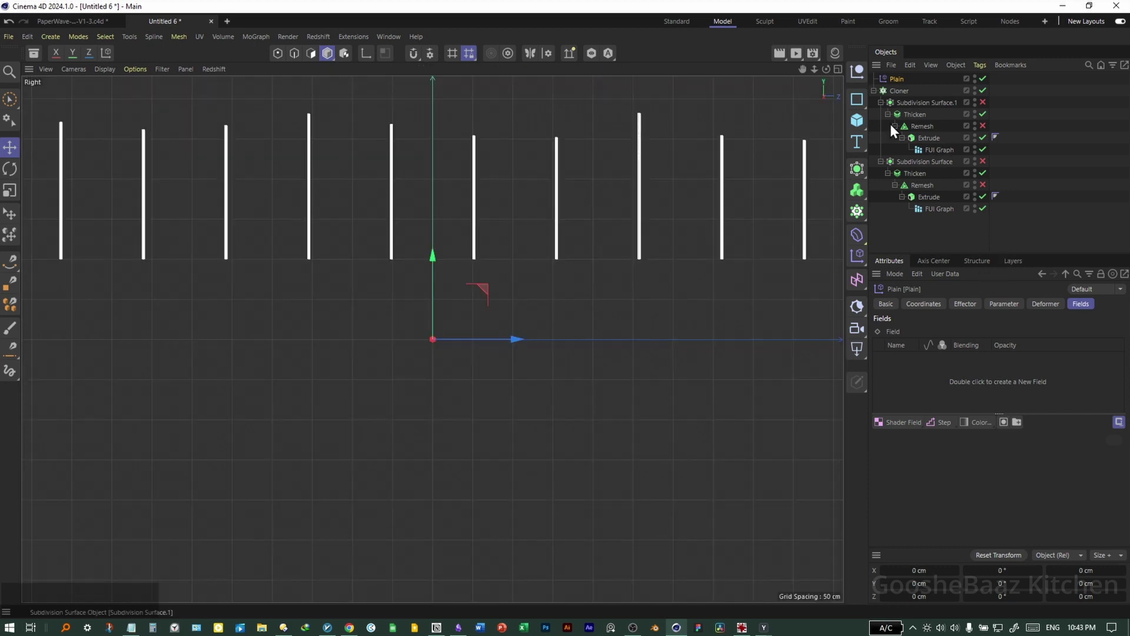
# Drive the effector with a Linear Field along +Z stretched about 568 cm across the row of strips.
pyautogui.click(911, 427)
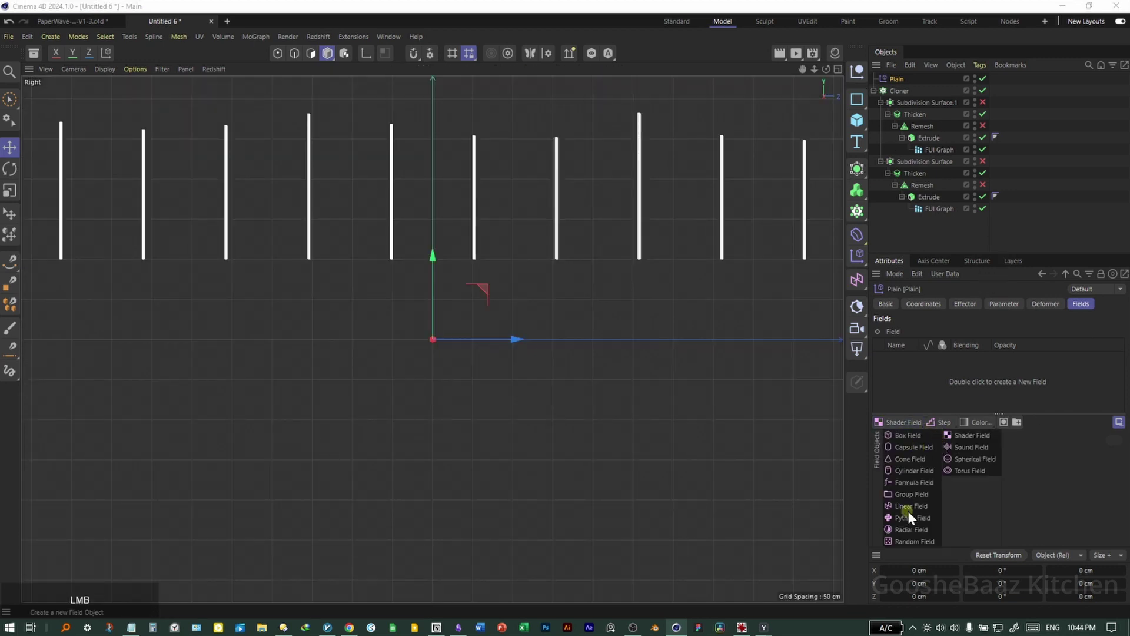
pyautogui.click(924, 509)
pyautogui.click(1116, 500)
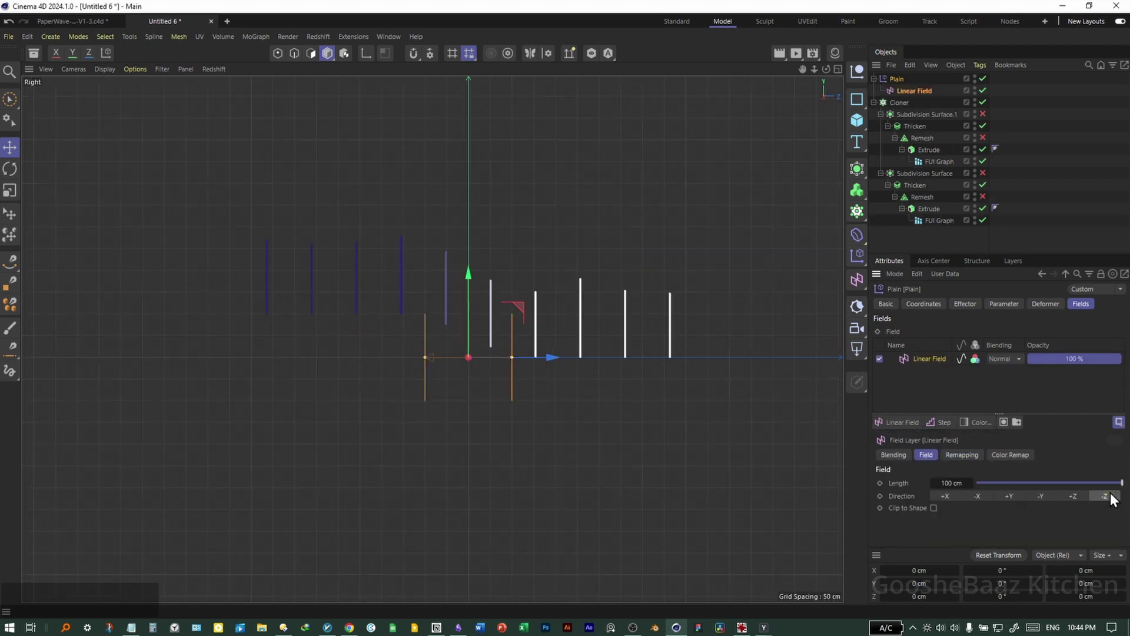
pyautogui.click(1077, 500)
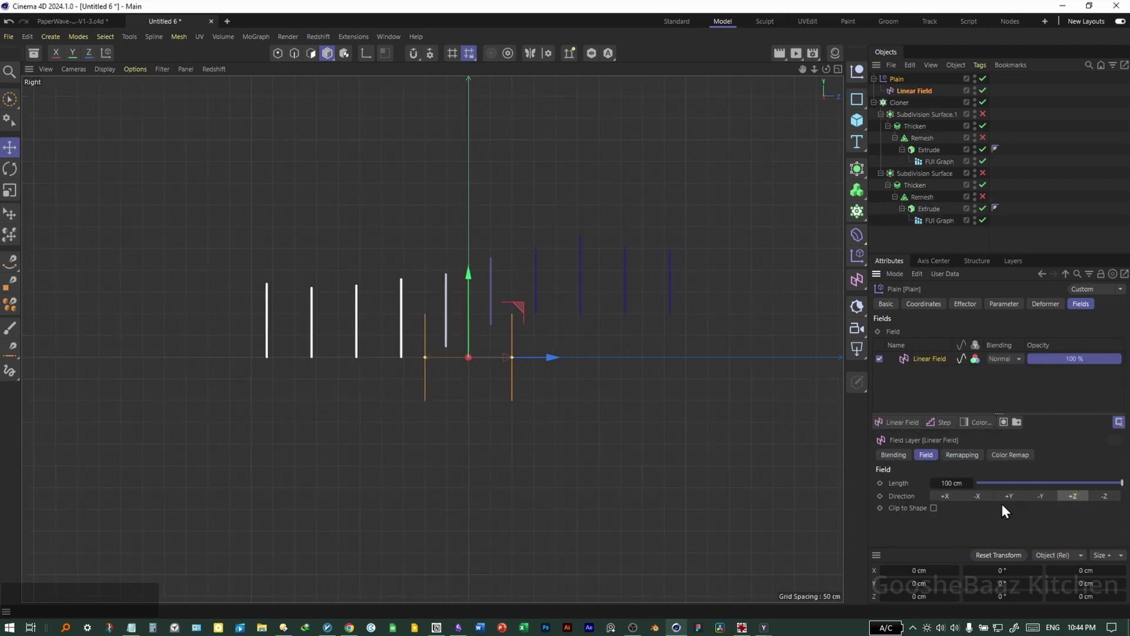
pyautogui.click(515, 365)
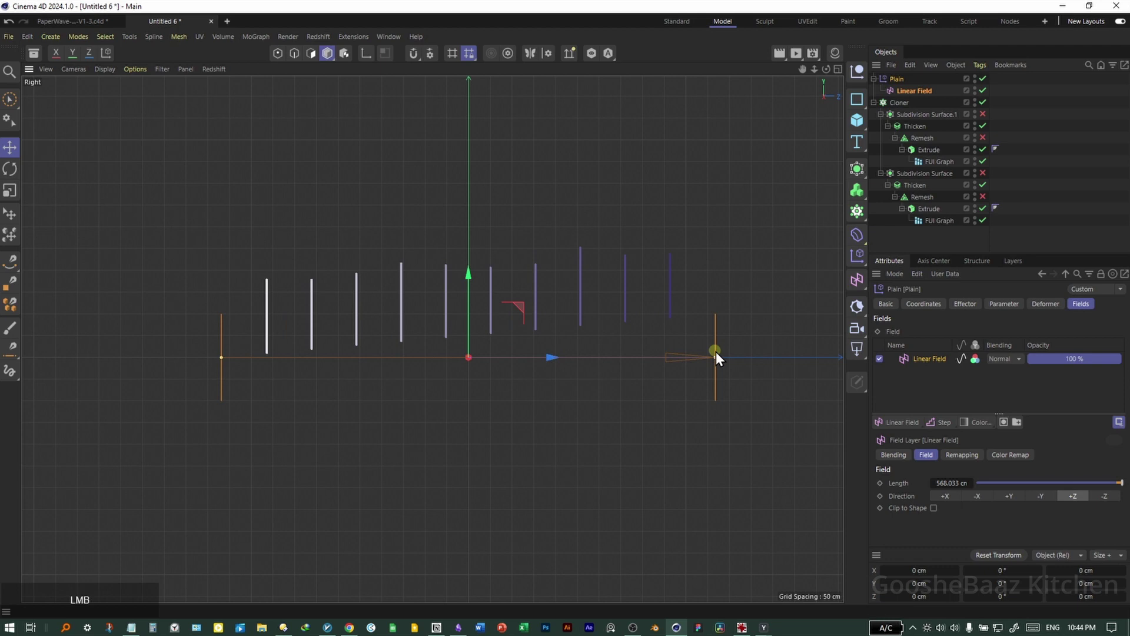
pyautogui.click(1012, 313)
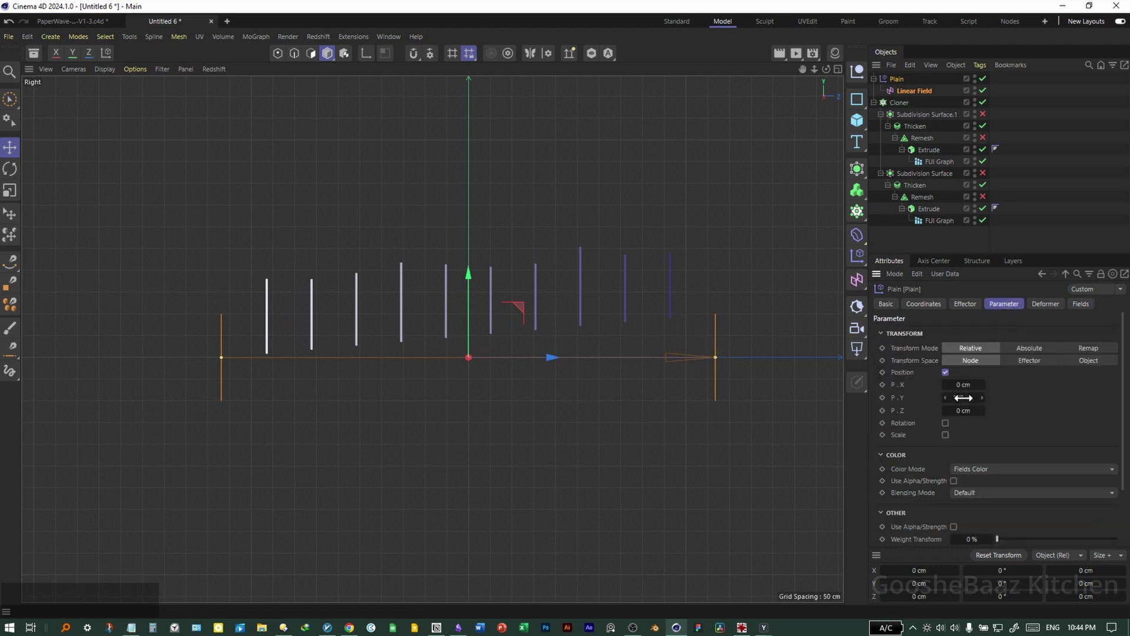
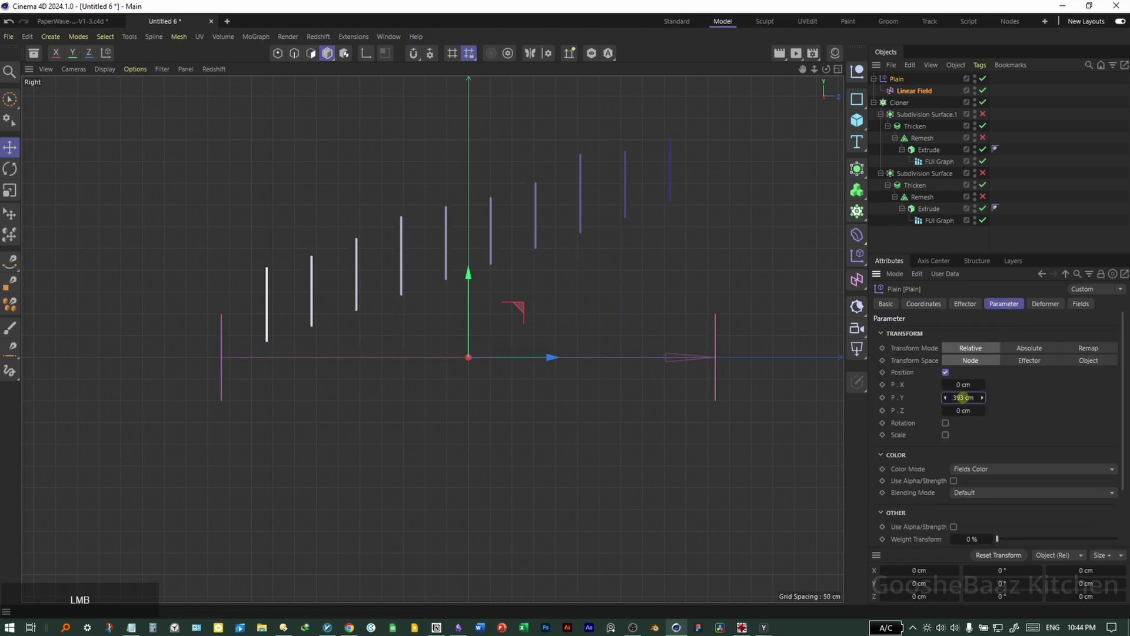
pyautogui.middleClick(635, 372)
pyautogui.click(901, 81)
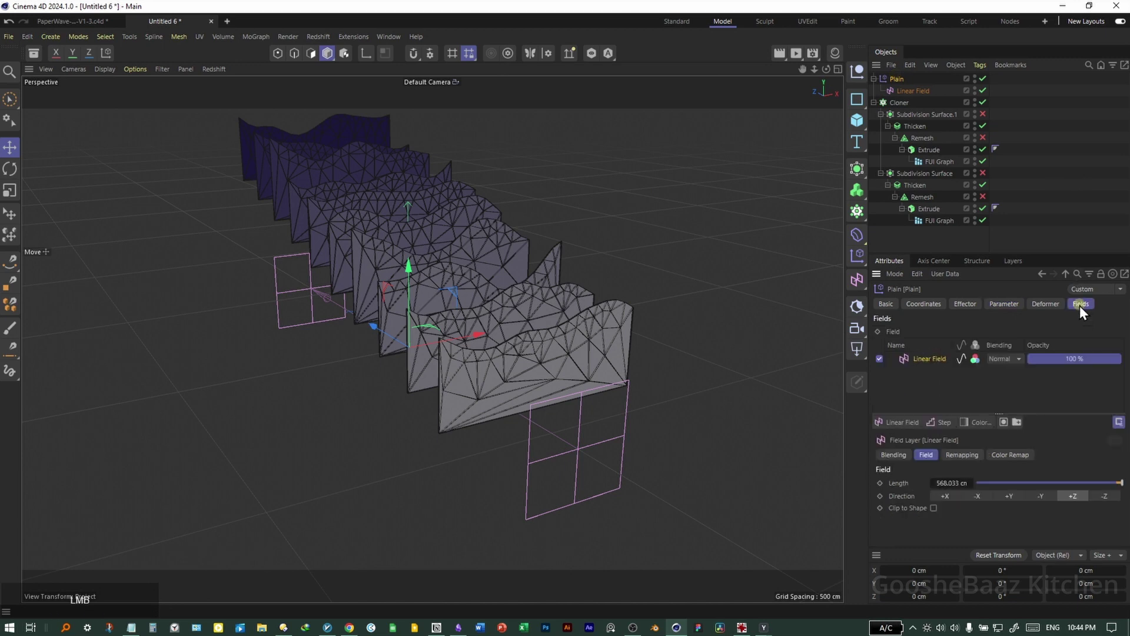
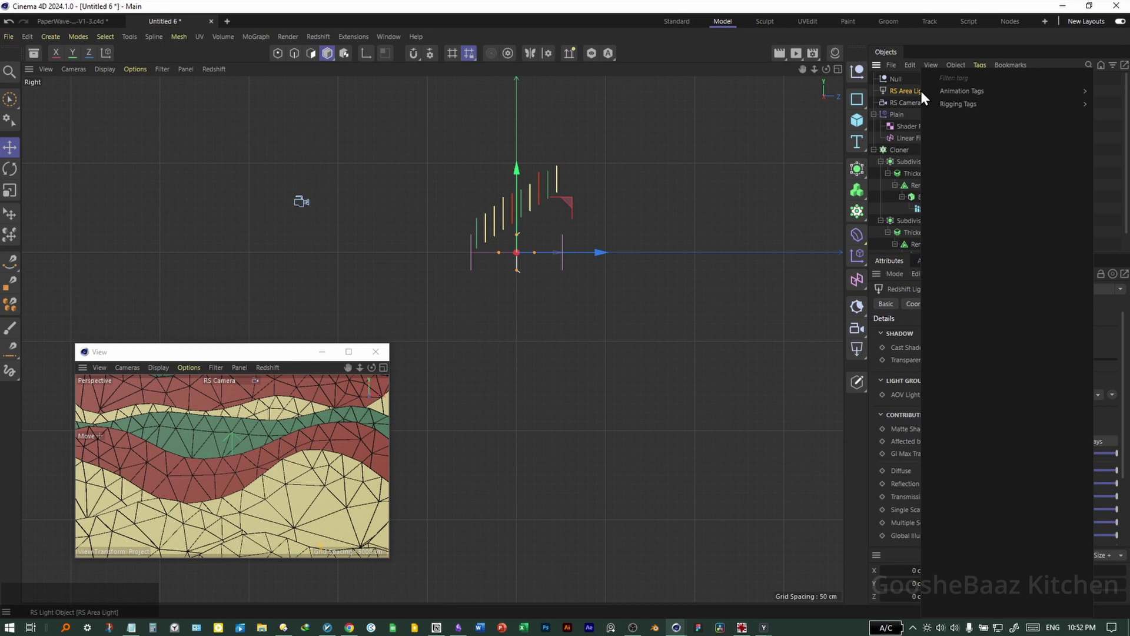
# Give the RS Area Light a Target tag aimed at the Null and move it out to the left side.
pyautogui.click(910, 100)
pyautogui.click(899, 87)
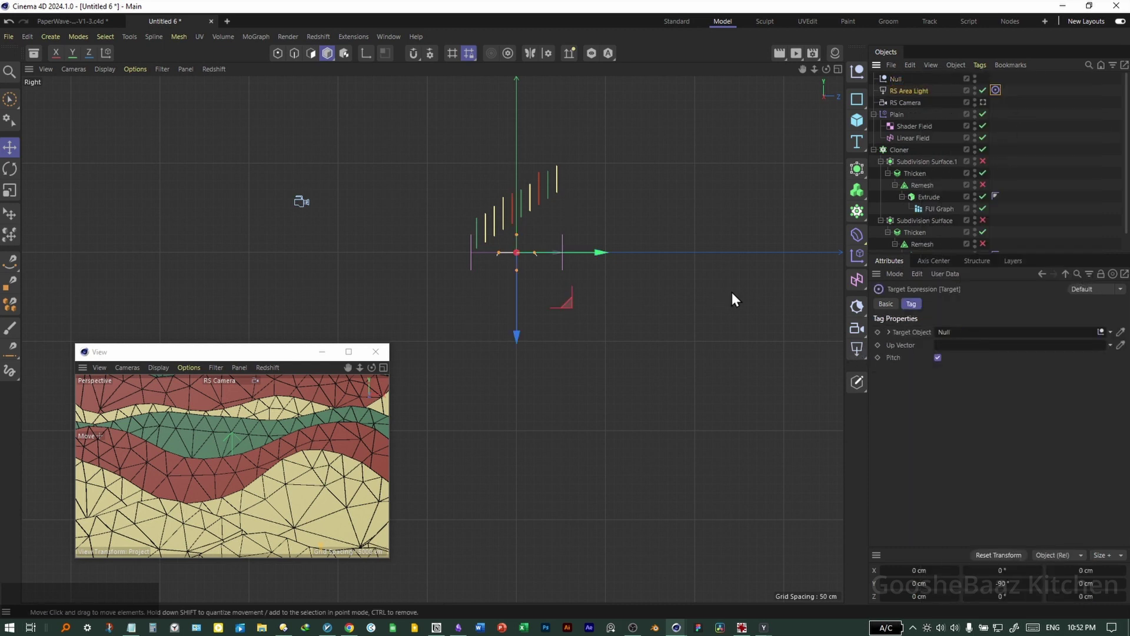
pyautogui.click(680, 351)
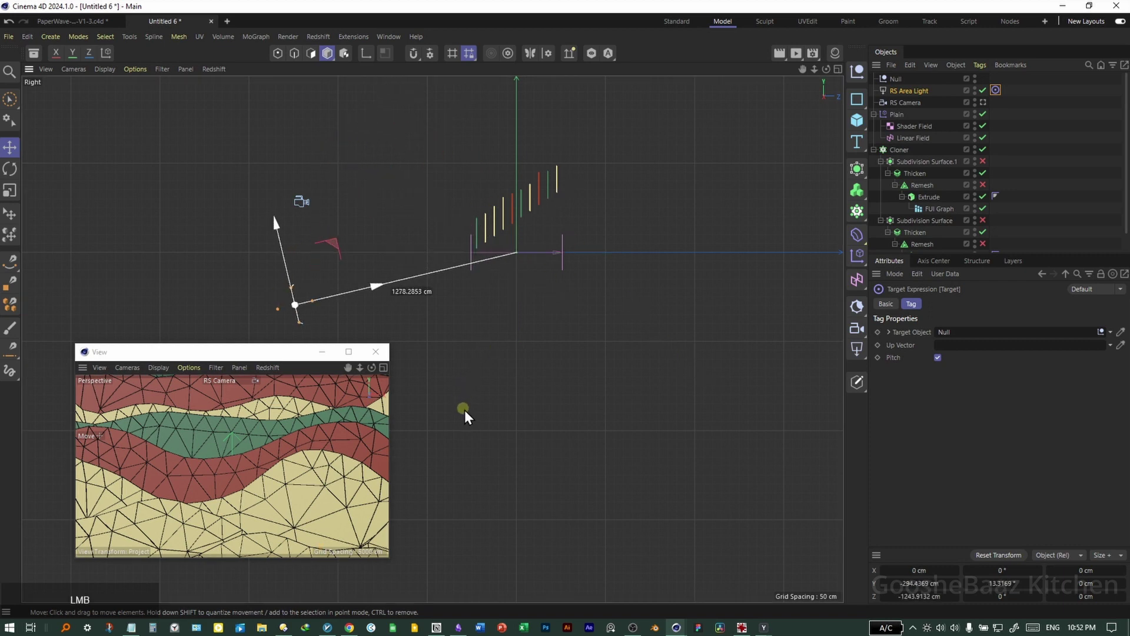
pyautogui.click(807, 55)
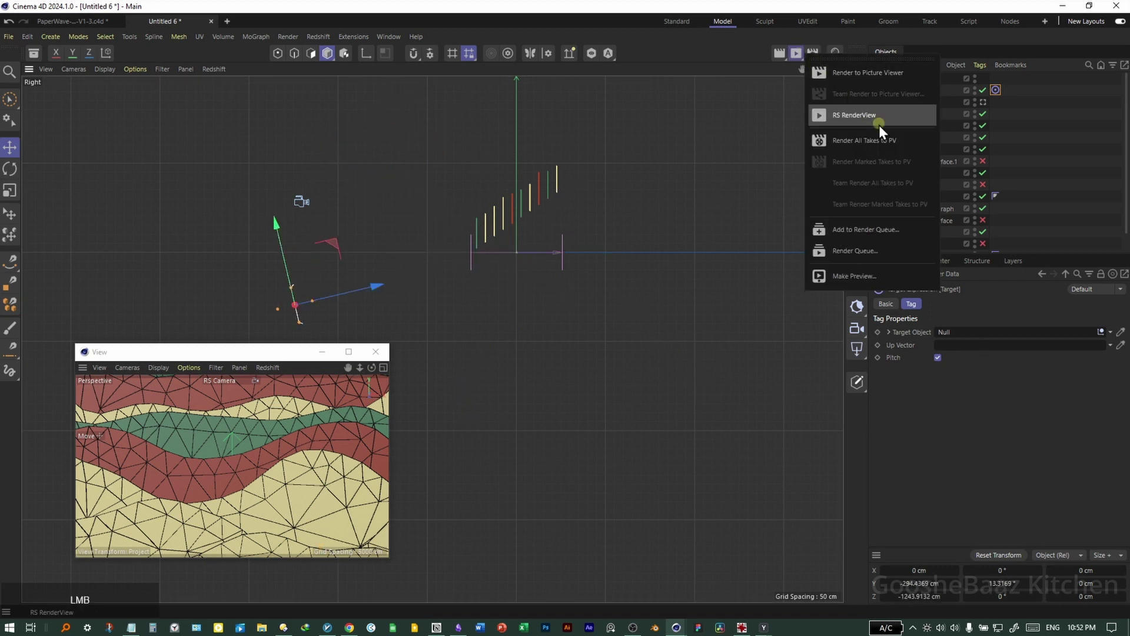
# Render from the camera view window, save the scene as PaperWave-LIVE-V1-1, and add an RS Dome Light.
pyautogui.click(953, 125)
pyautogui.click(157, 375)
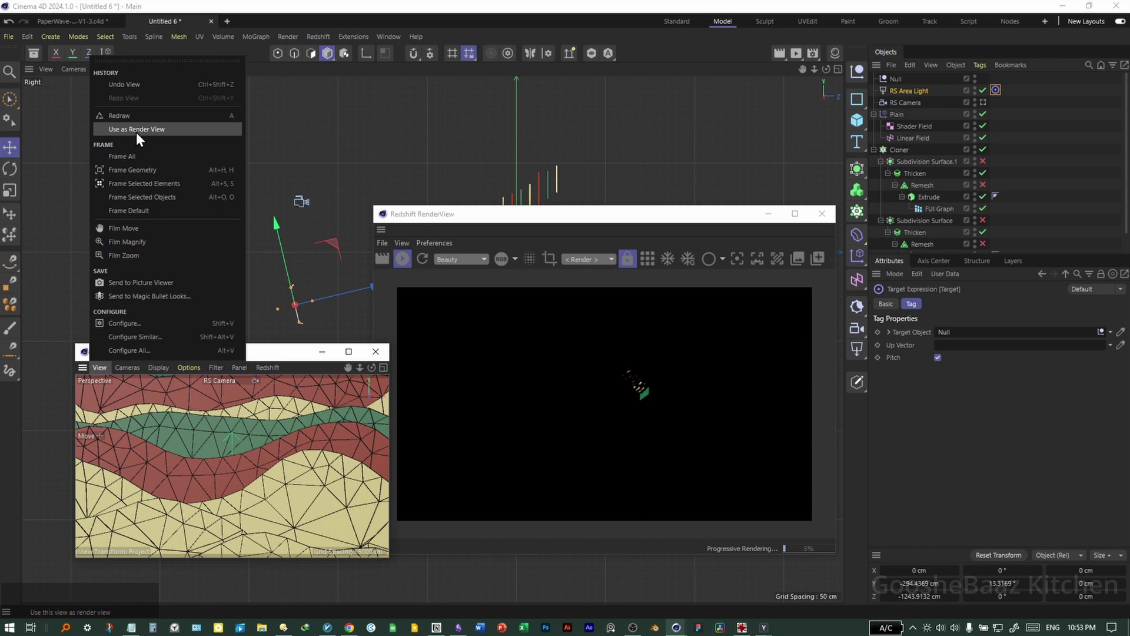
pyautogui.click(146, 135)
pyautogui.click(556, 202)
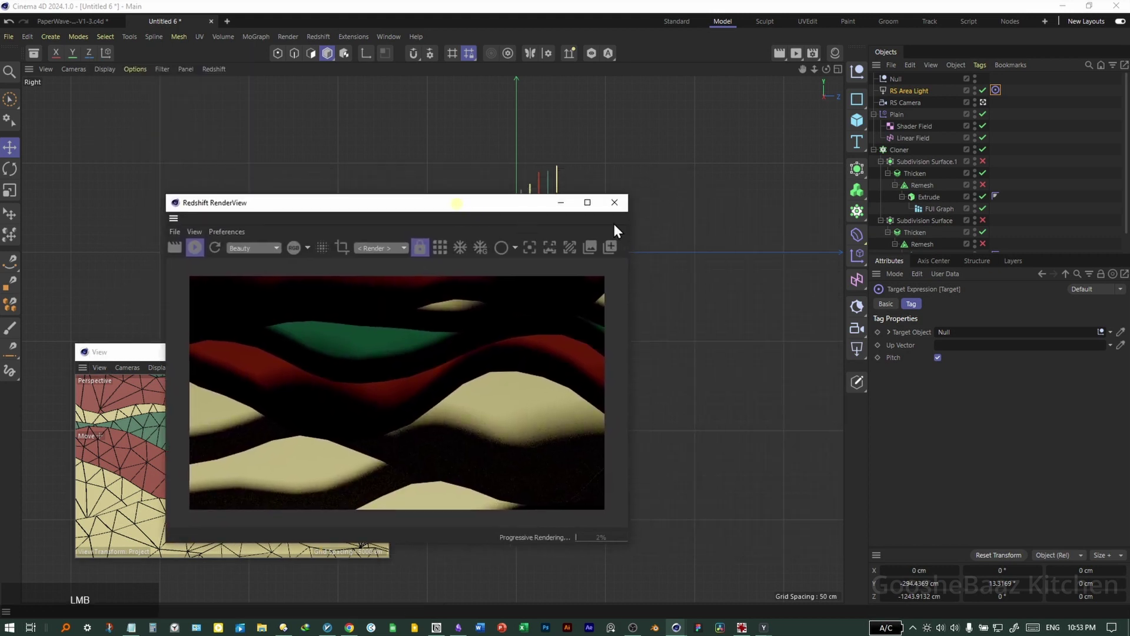
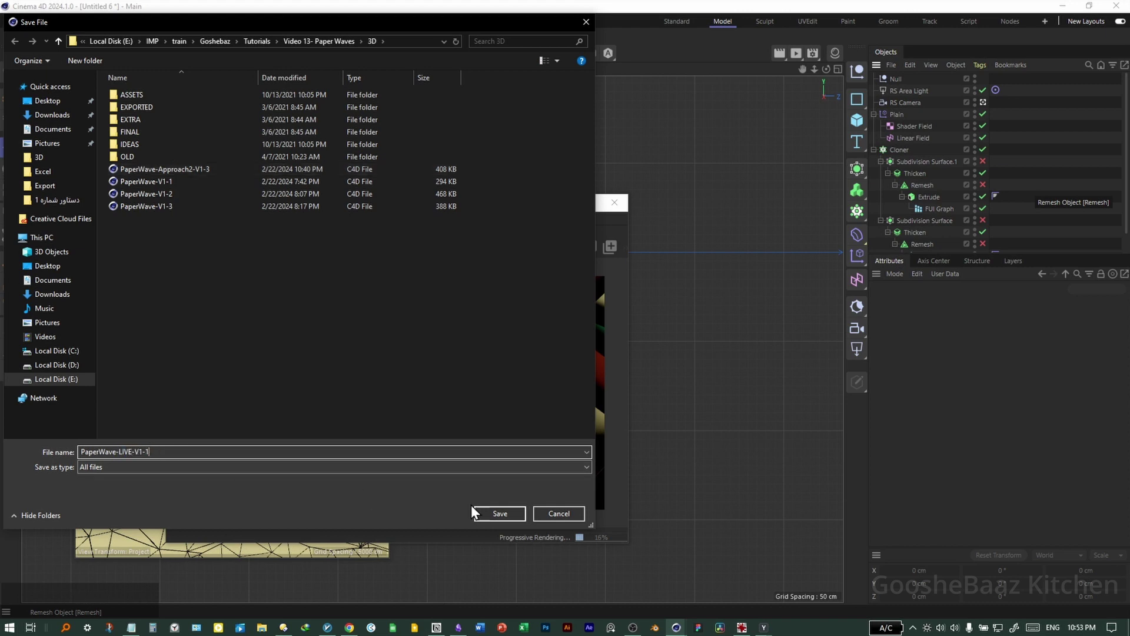
pyautogui.click(486, 518)
pyautogui.click(916, 461)
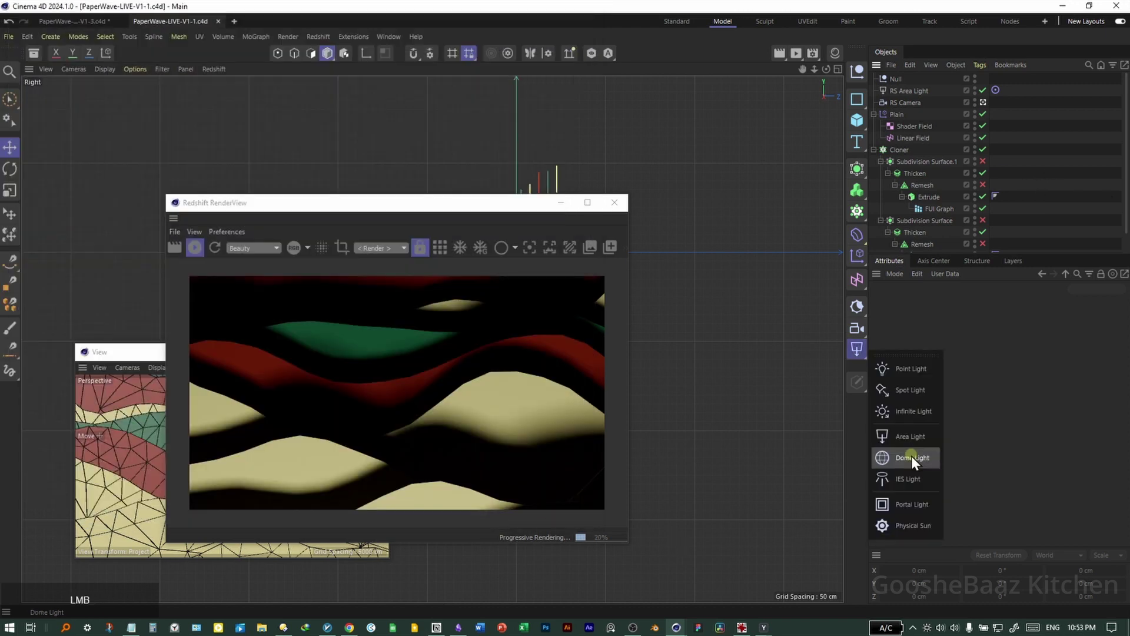